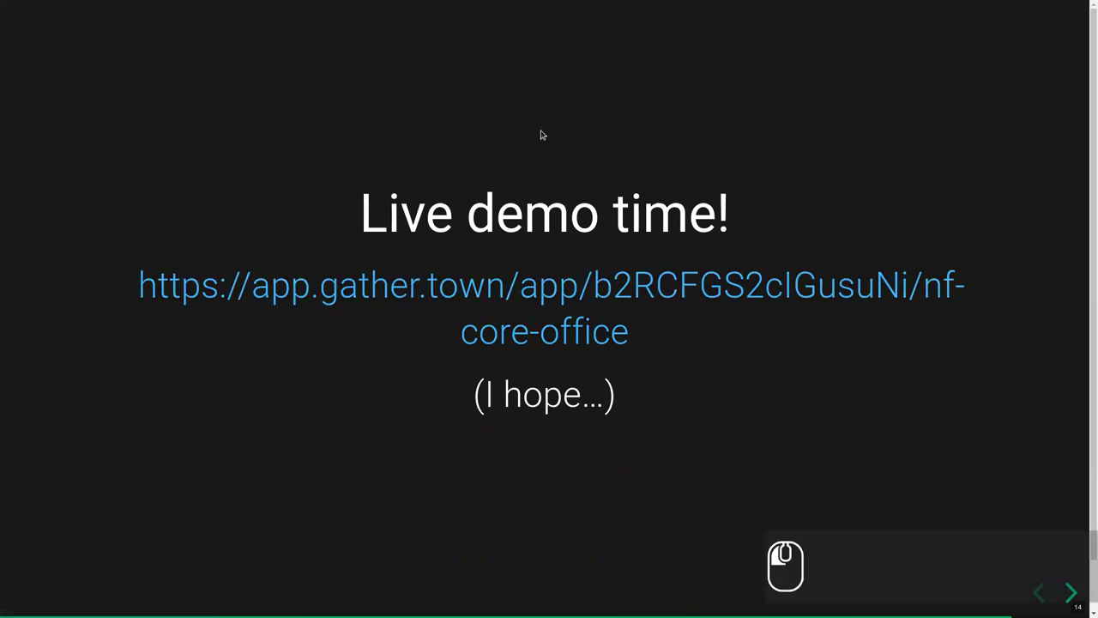
Leave the HackMD full-screen slide and switch to the nf-core-office Gather browser tab
key(Escape)
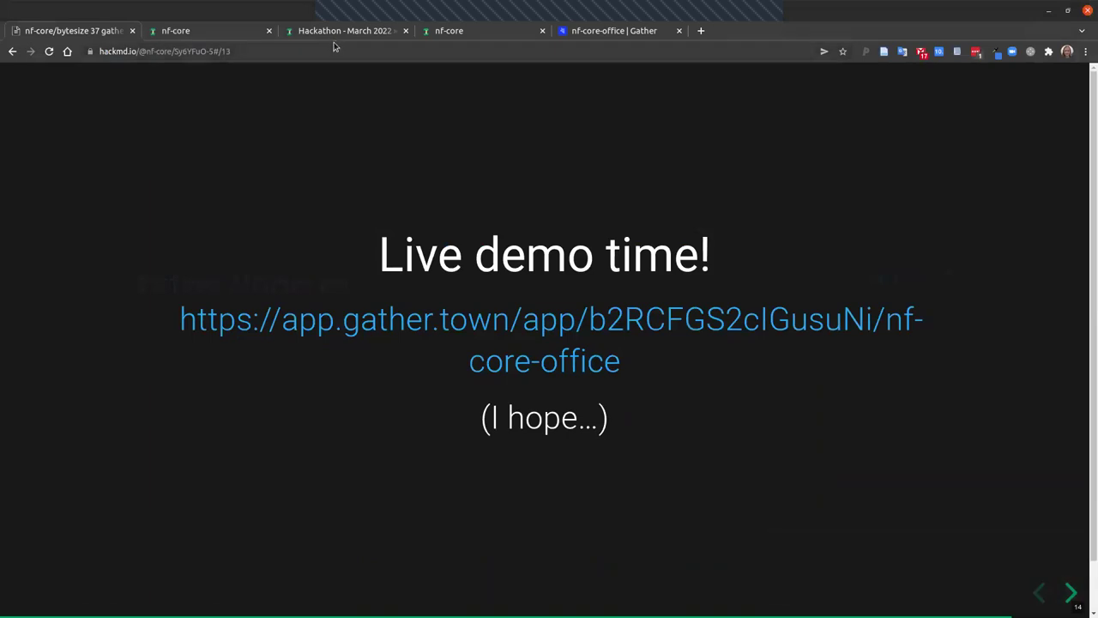
click(357, 31)
scroll(down, 3)
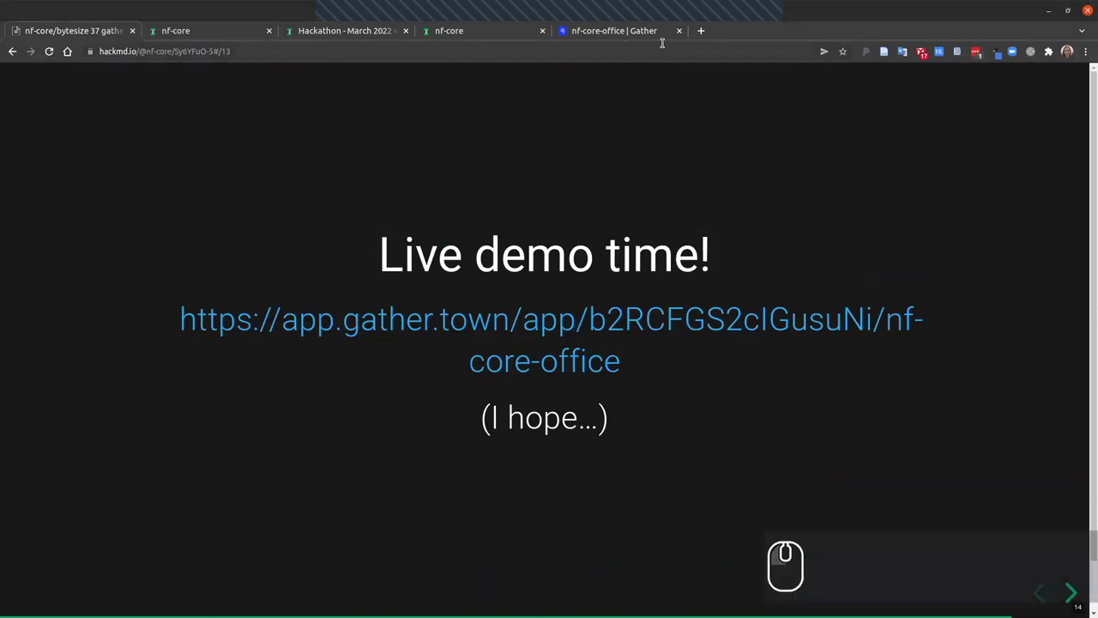
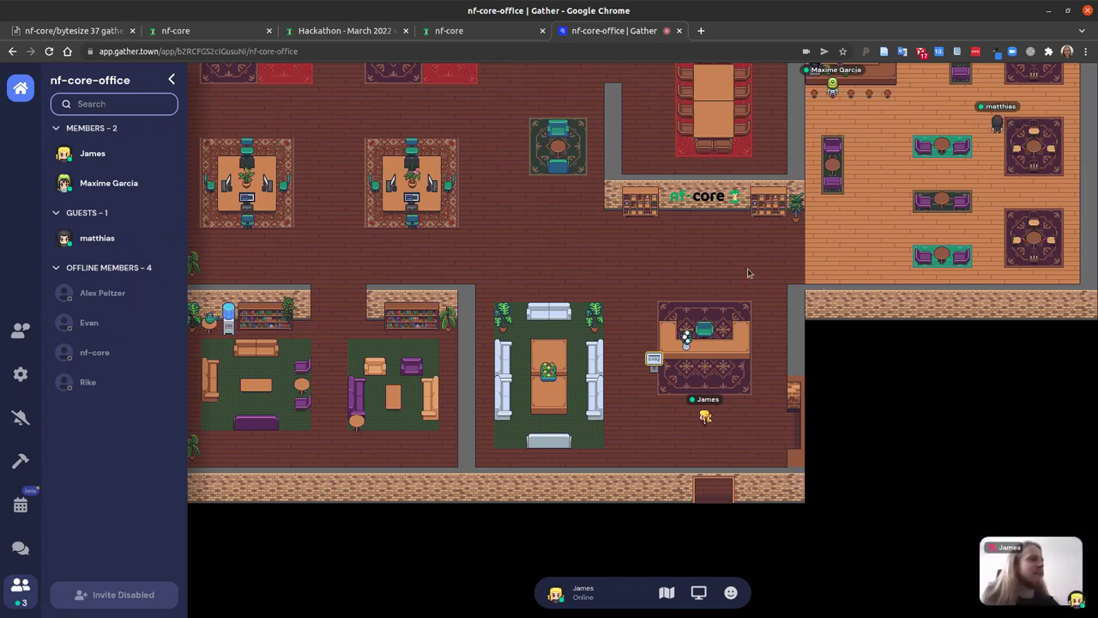
Walk James's avatar across the nf-core office to the desks beside Maxime Garcia and matthias
key(Left)
key(Up)
click(732, 276)
drag(937, 395, 838, 383)
click(846, 372)
click(698, 195)
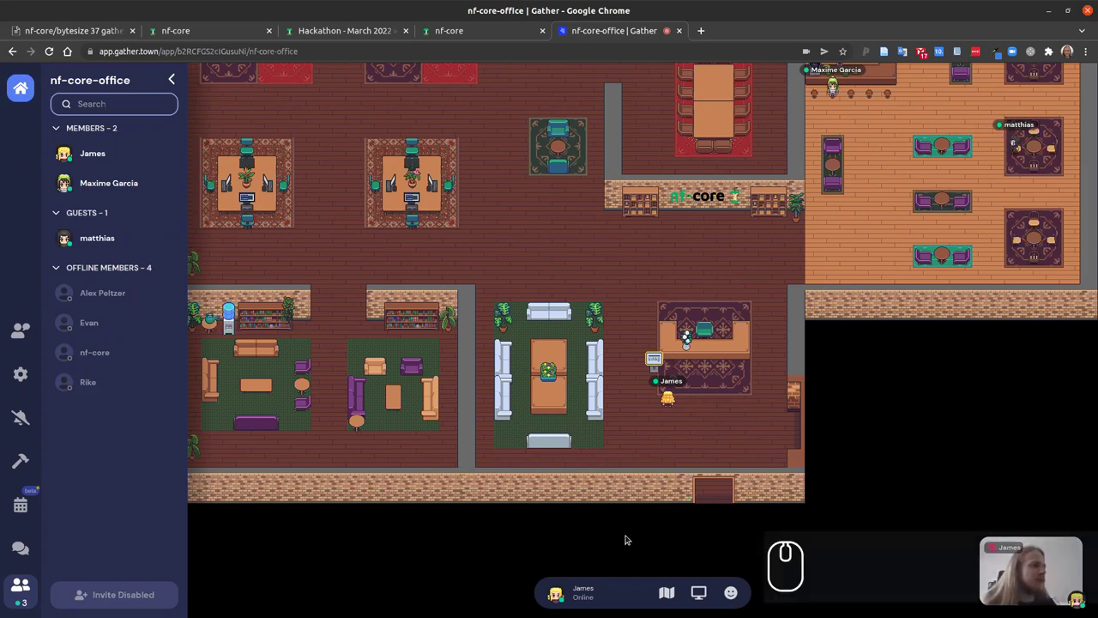
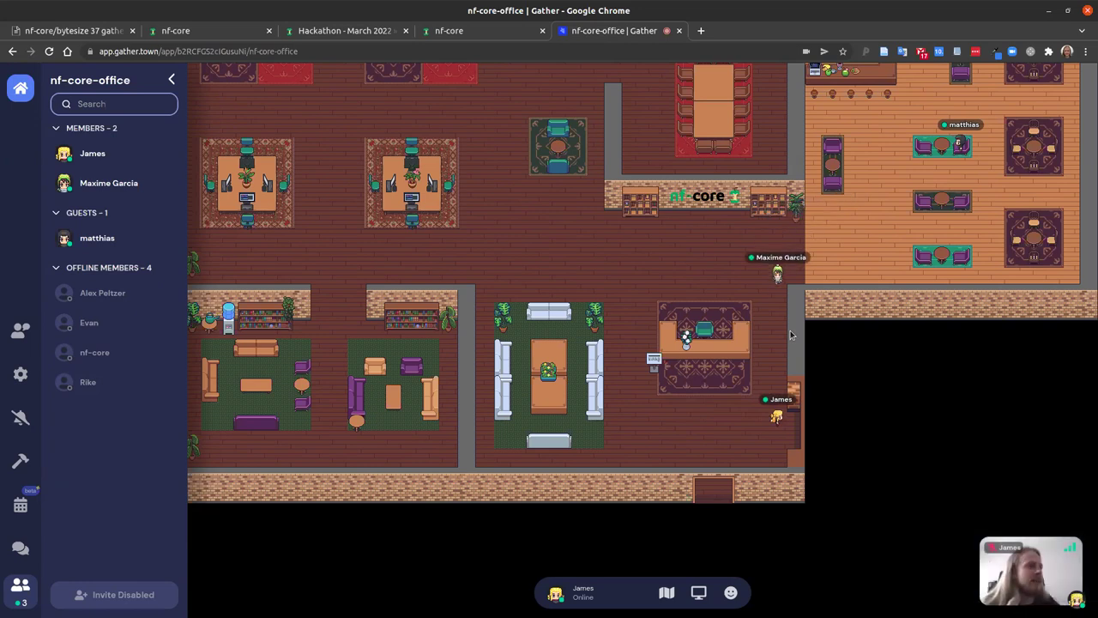
Walk into the lobby to the Event Information board and scroll the Hackathon March 2022 schedule
key(Right)
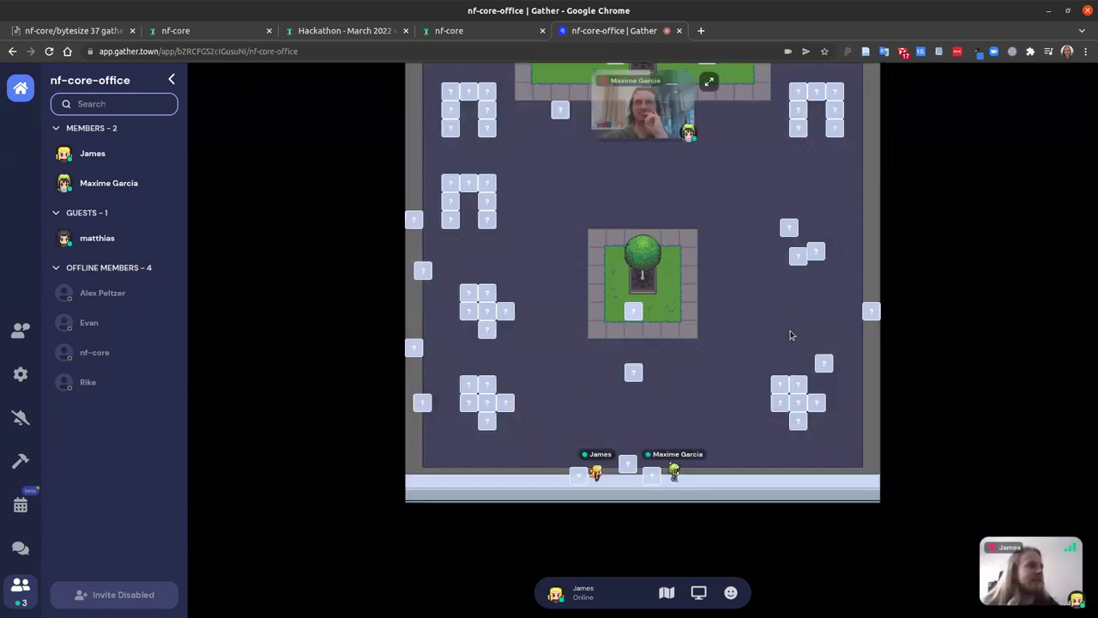
key(Up)
key(Up)
key(Up)
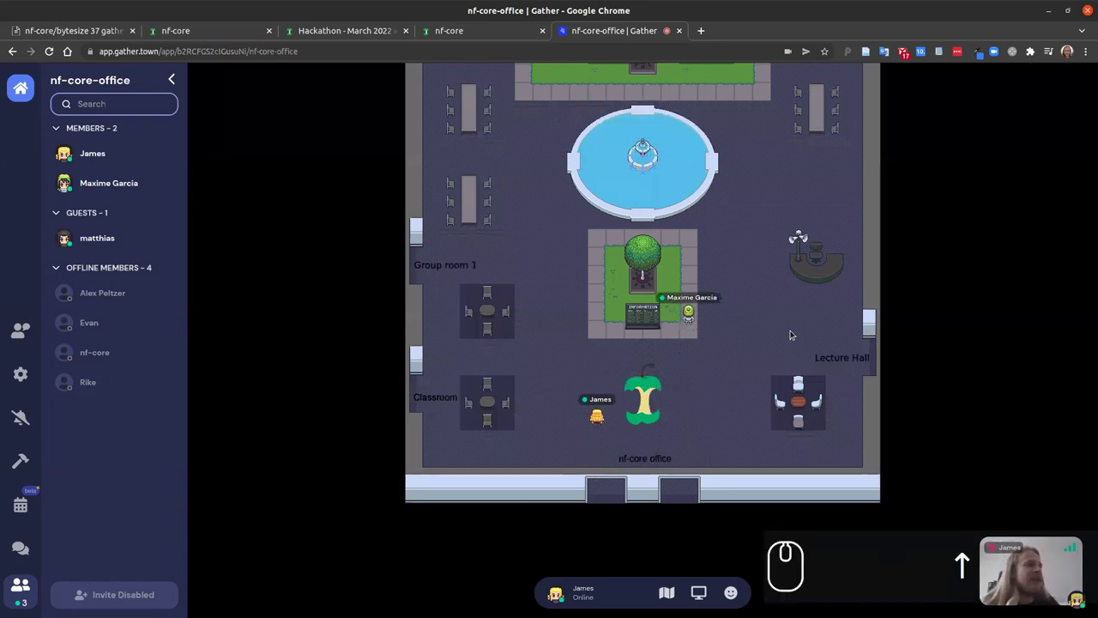
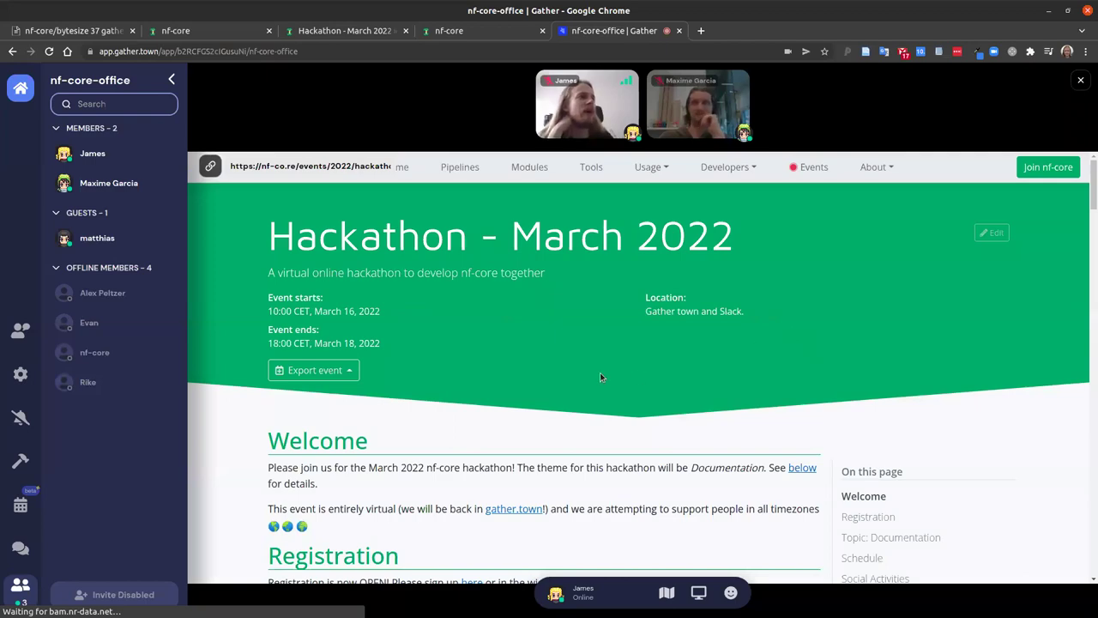
scroll(down, 3)
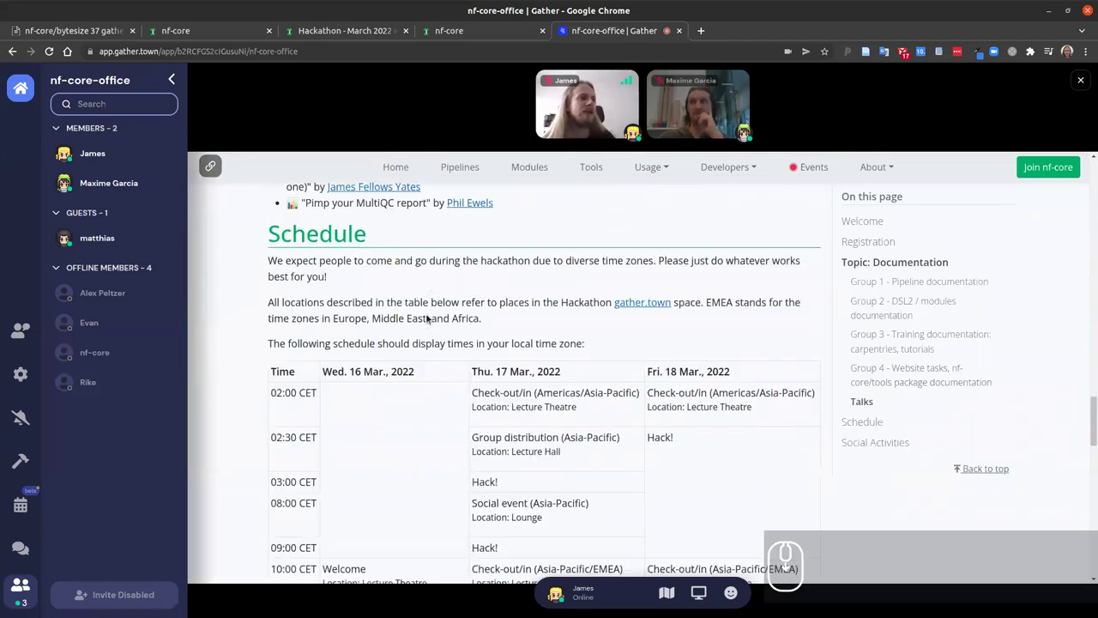
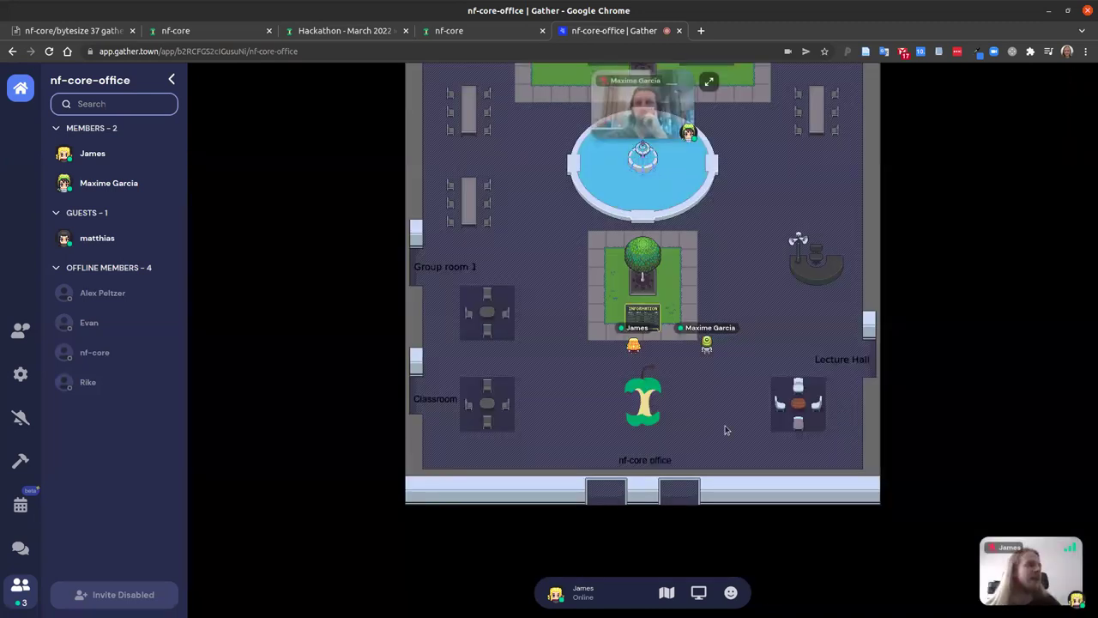
Step away from the other attendee and wander toward the Classroom area
key(End)
key(Down)
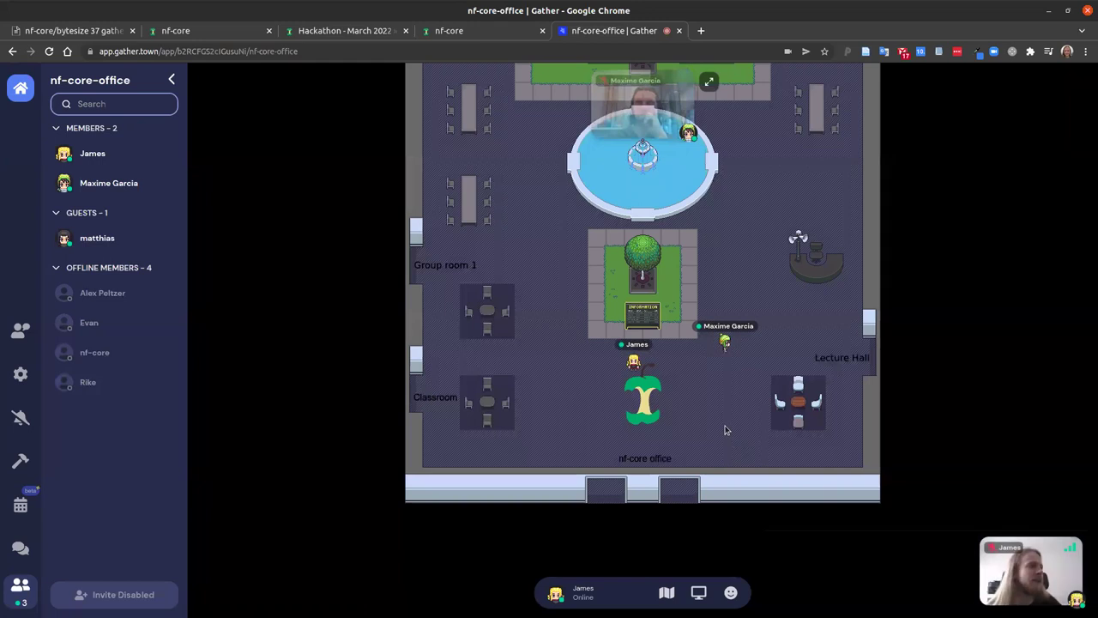
key(Left)
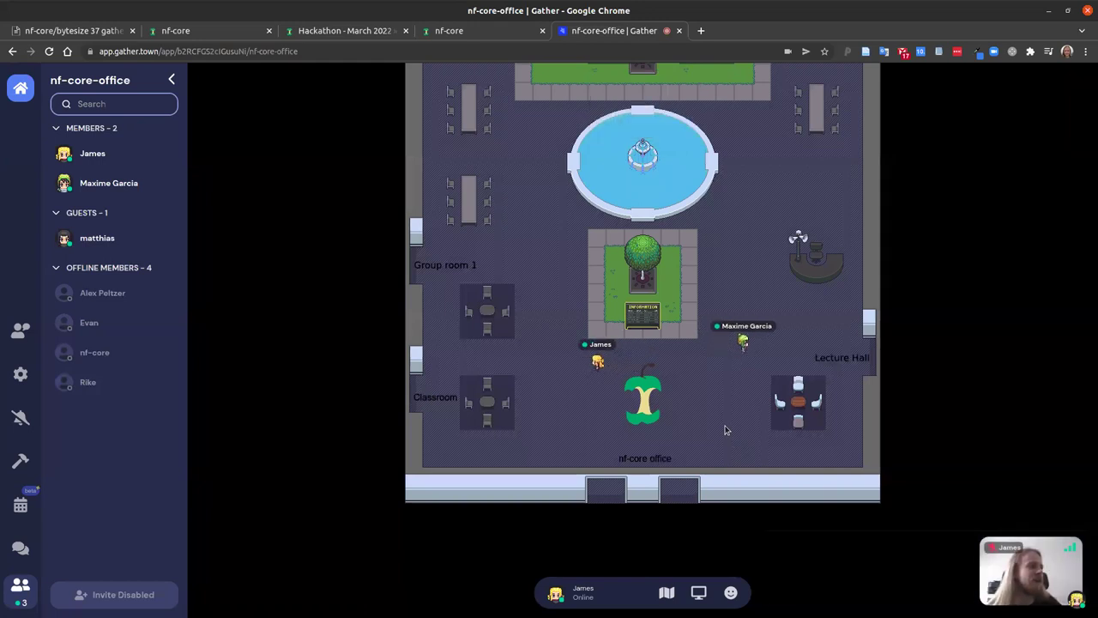
key(Left)
key(Left)
key(Right)
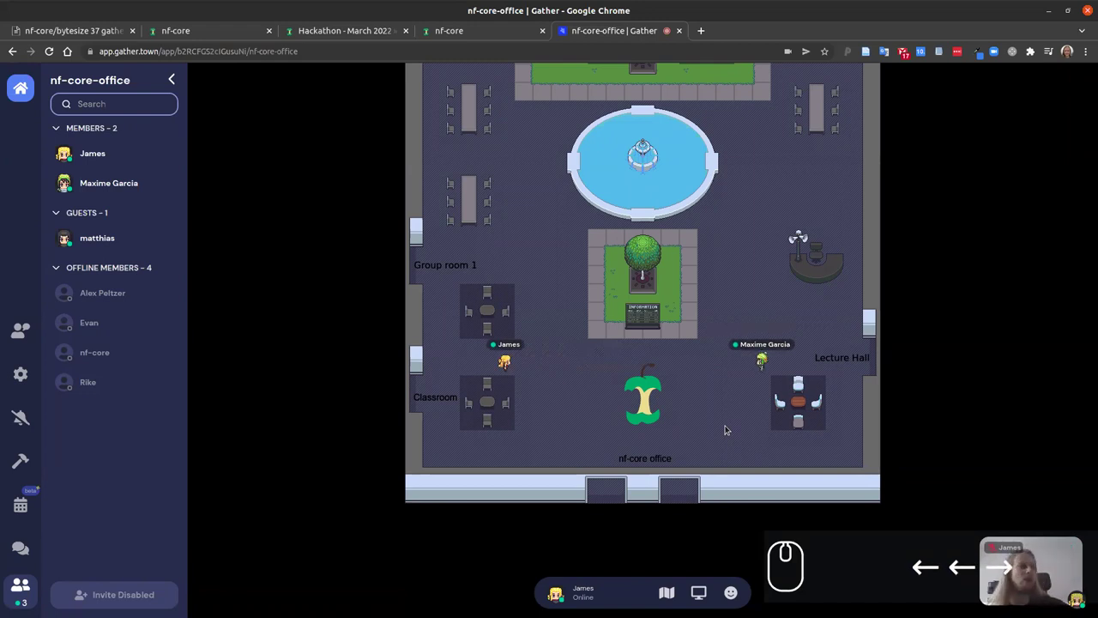
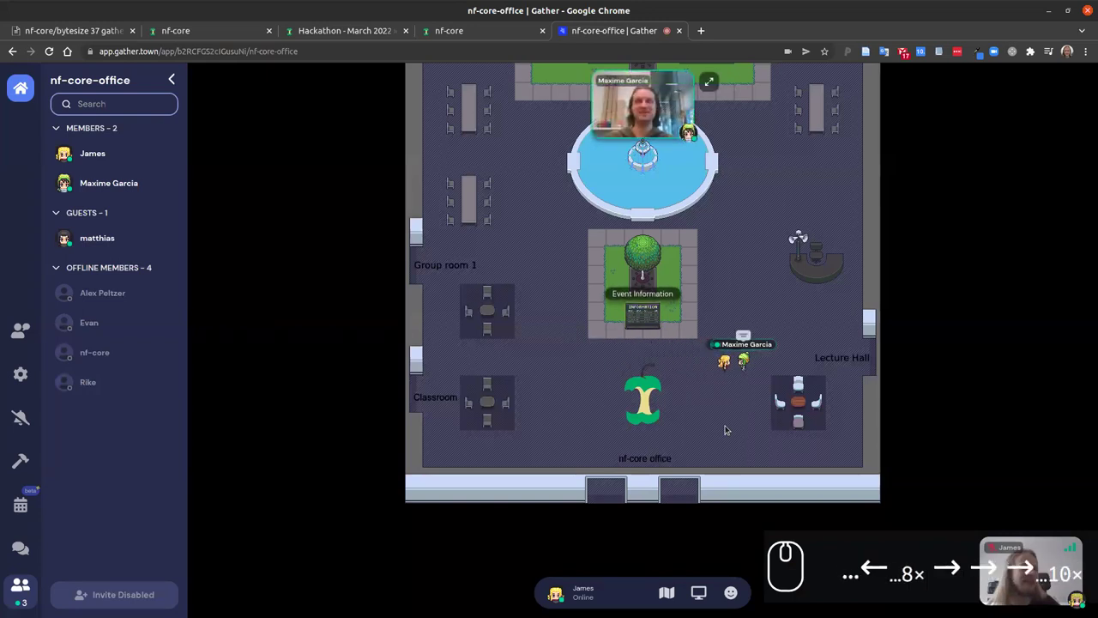
key(Left)
key(Left)
key(Left)
key(Left)
key(Left)
key(Left)
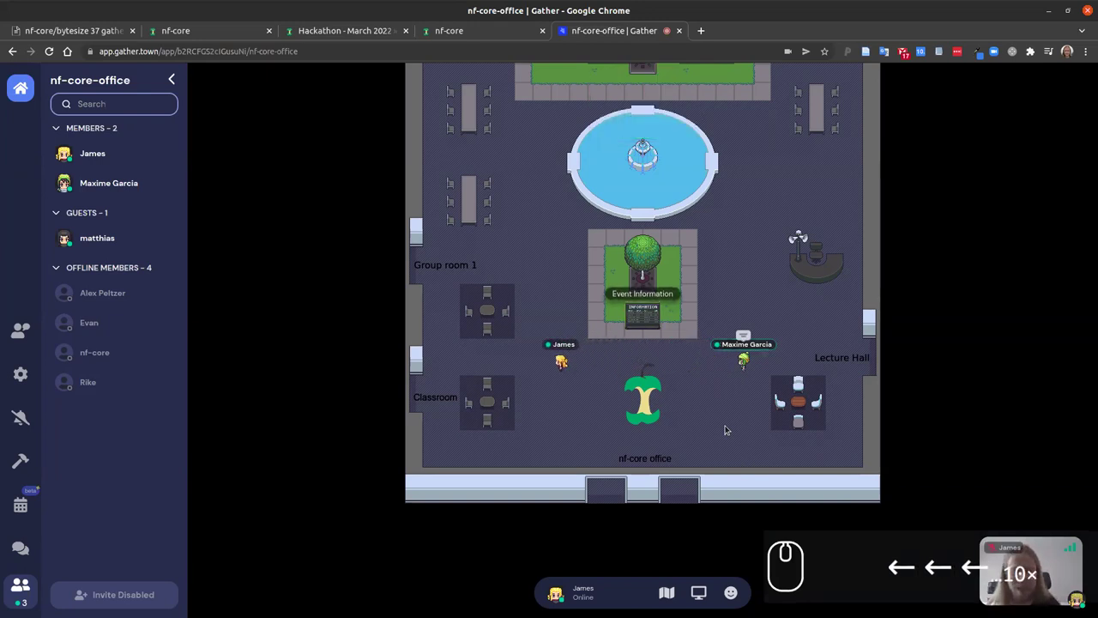
Walk away and back to toggle the video feed, ending beside the Event Information board
key(Right)
key(Right)
key(Right)
key(Right)
key(Right)
key(Right)
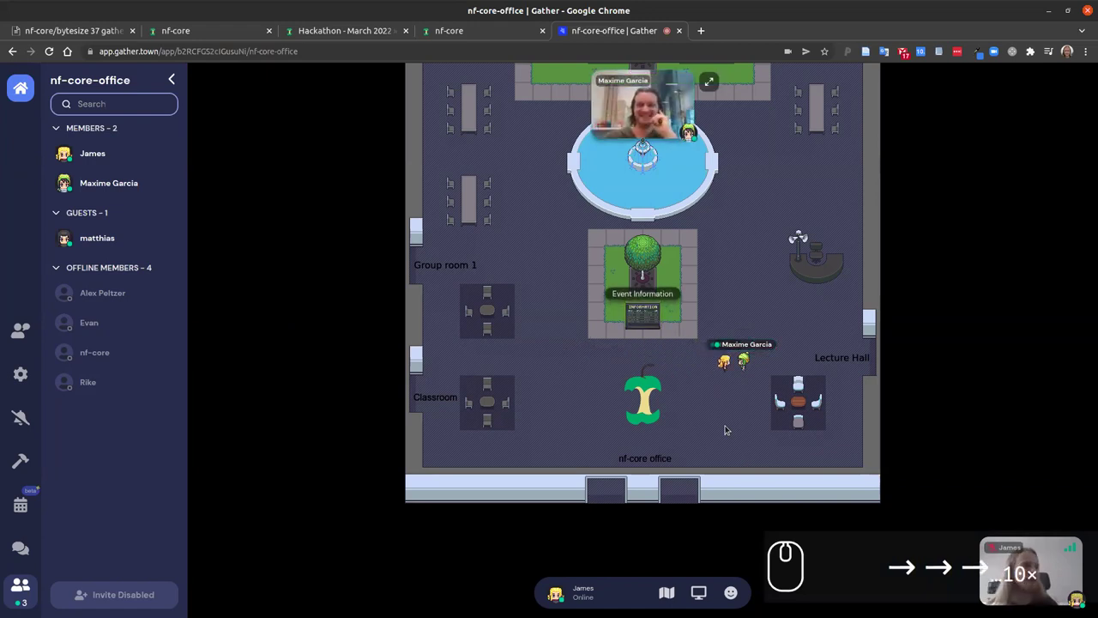
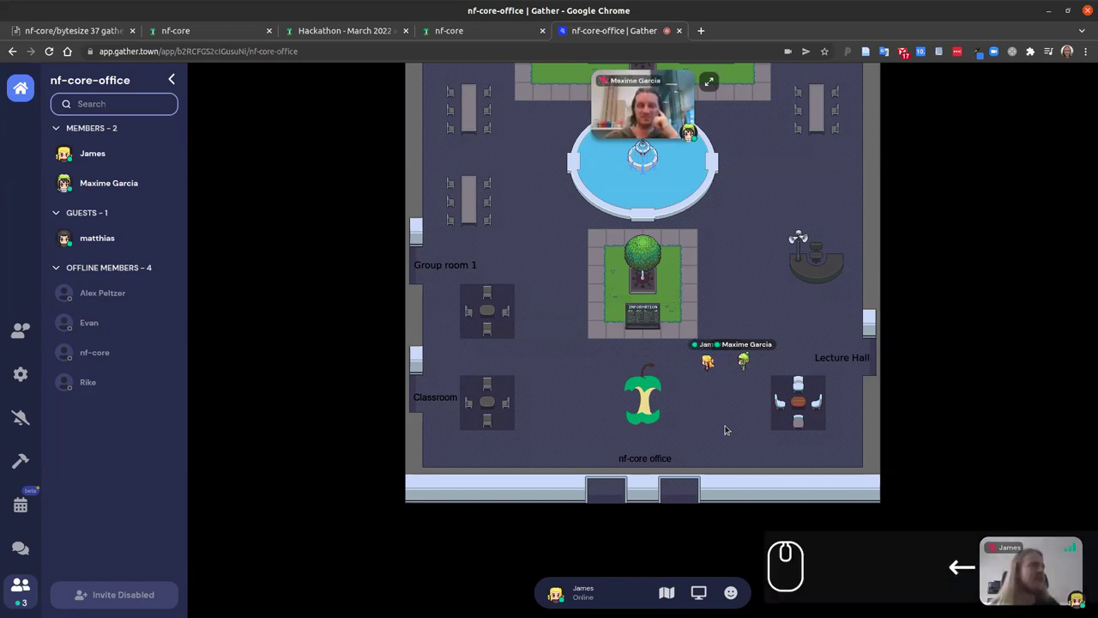
key(Left)
key(Left)
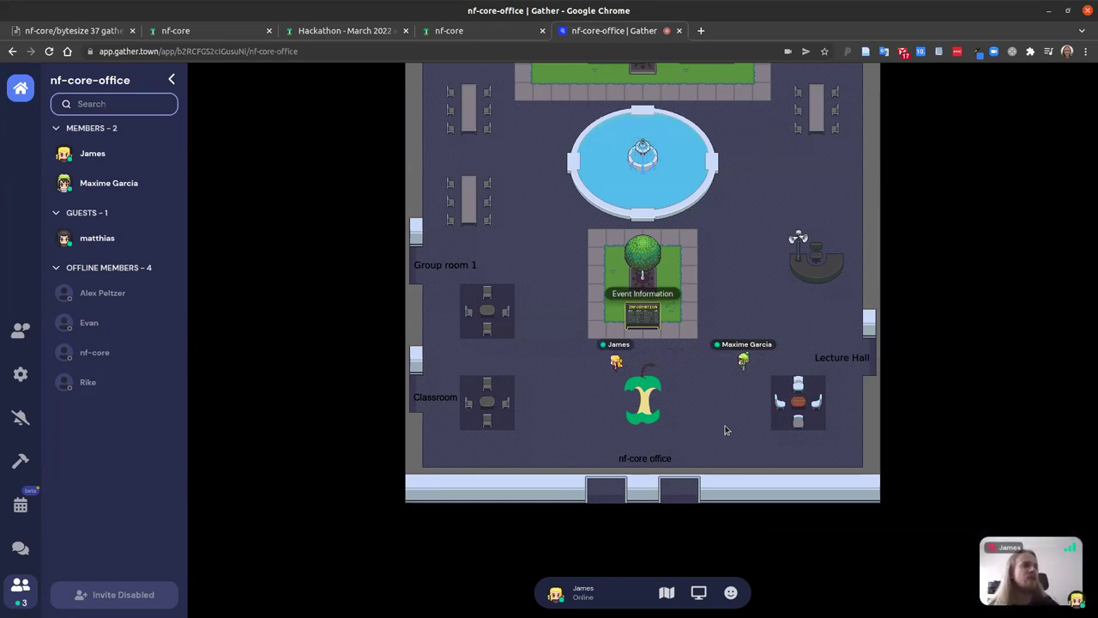
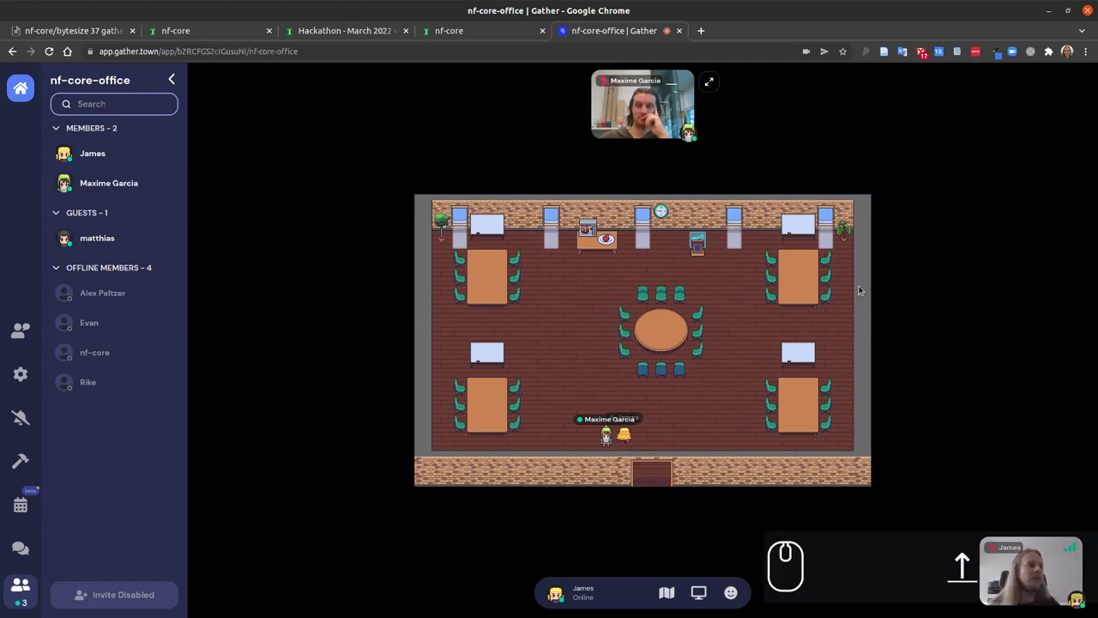
Walk to the lower-left table in the Classroom meeting room
key(Left)
key(Left)
key(Left)
key(Left)
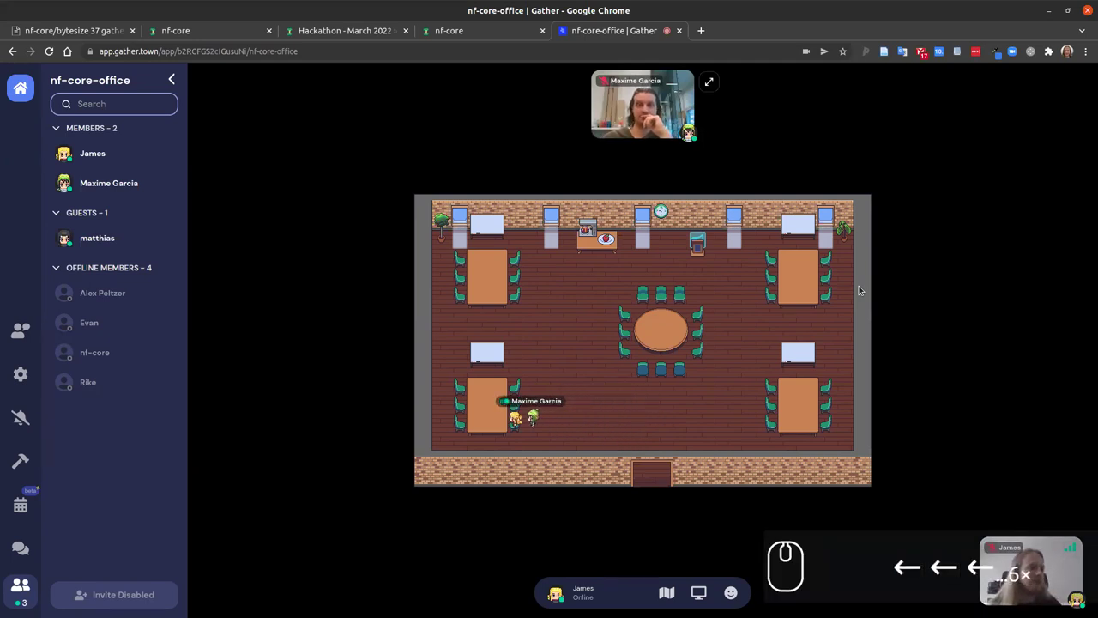
key(Up)
key(Left)
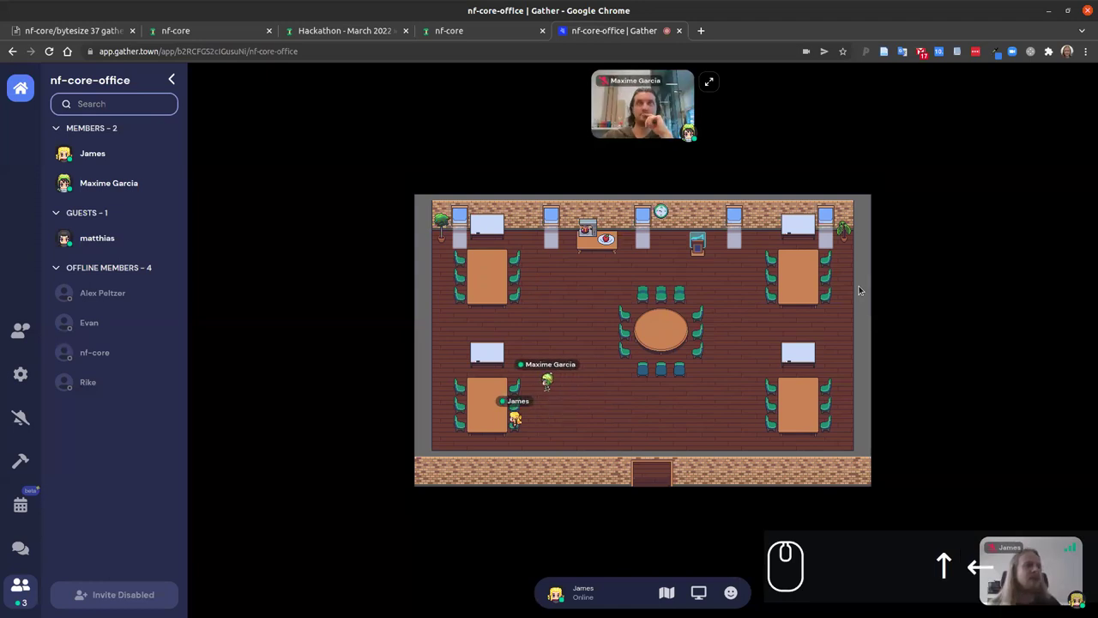
Step away from Maxime so the video closes, then return beside him to reconnect
key(Right)
key(Right)
key(Right)
key(Right)
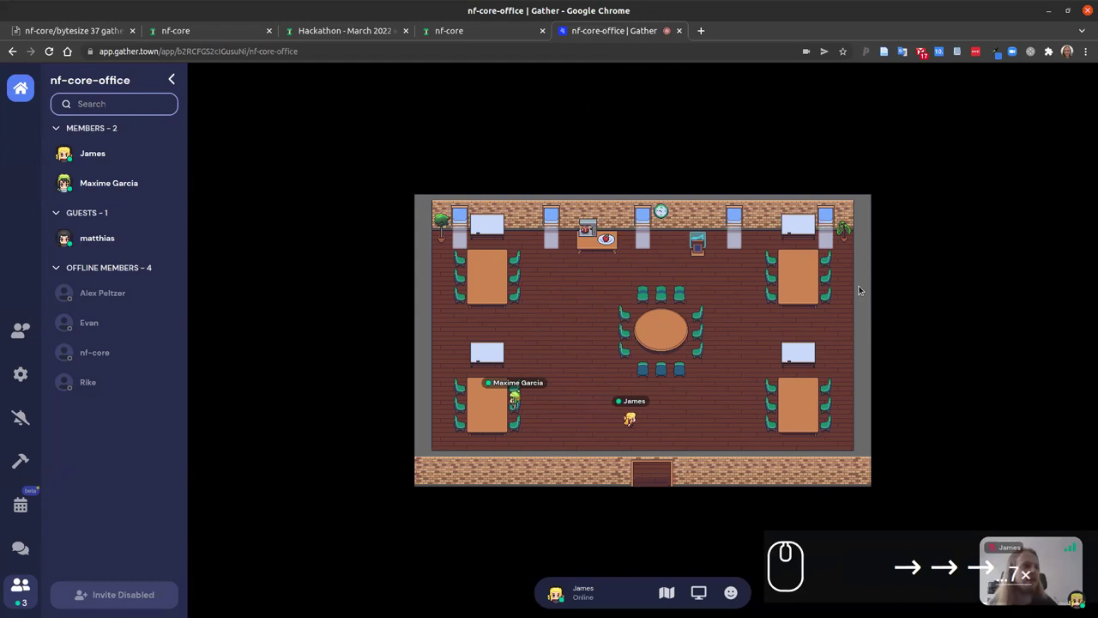
key(Left)
key(Left)
key(Left)
key(Left)
key(Left)
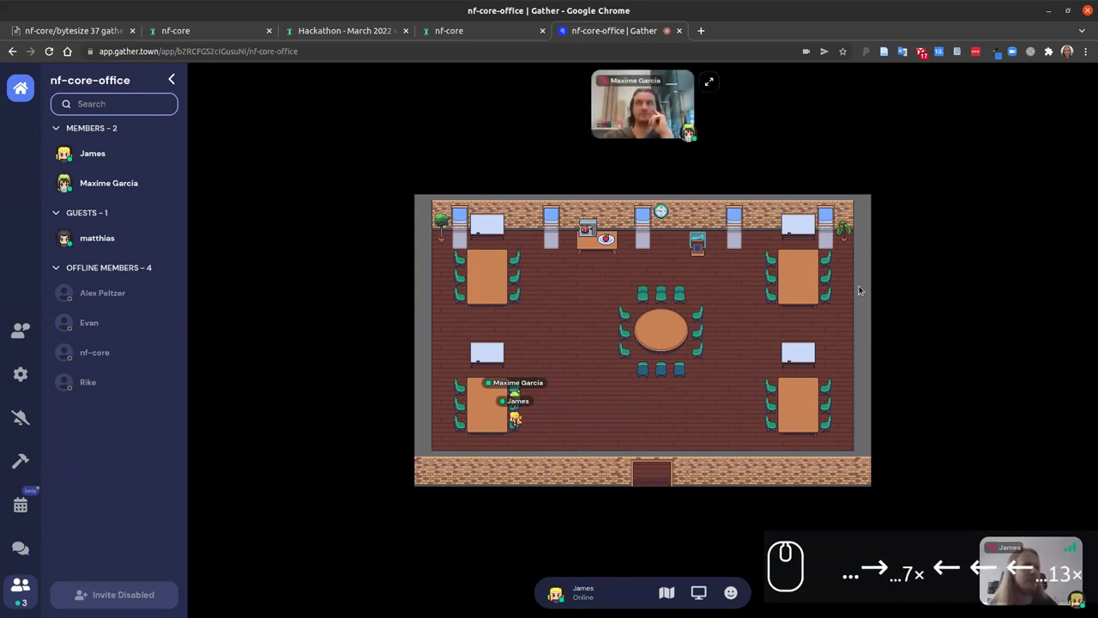
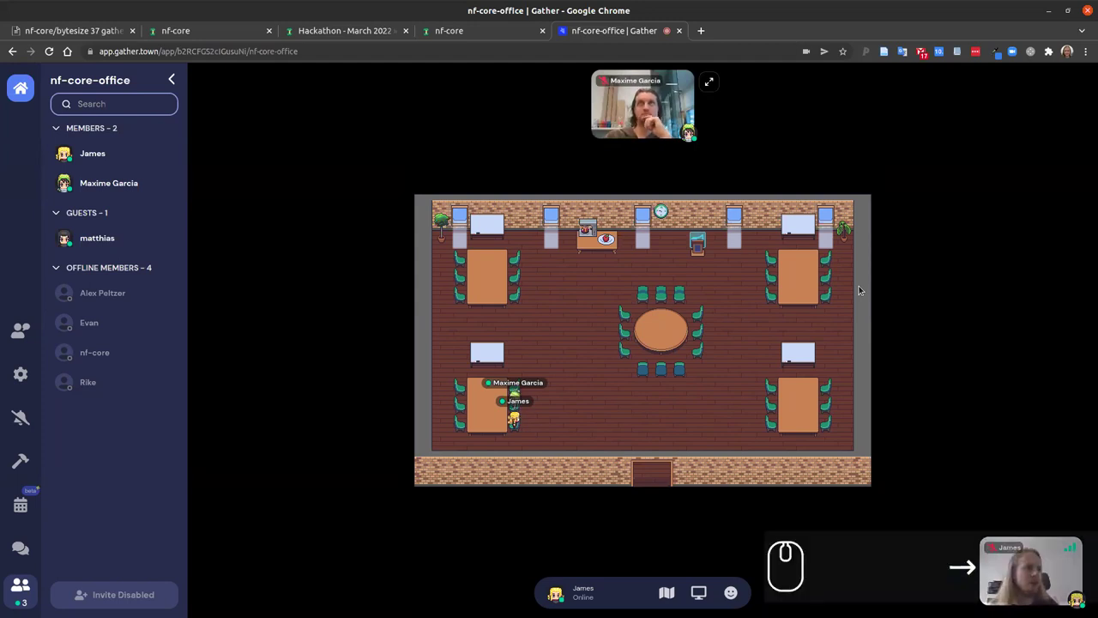
Walk out of the meeting room back into the lobby, stopping beside Group room 1
key(Right)
key(Right)
key(Right)
key(Down)
key(Right)
key(Down)
key(Down)
key(Right)
key(Right)
key(Down)
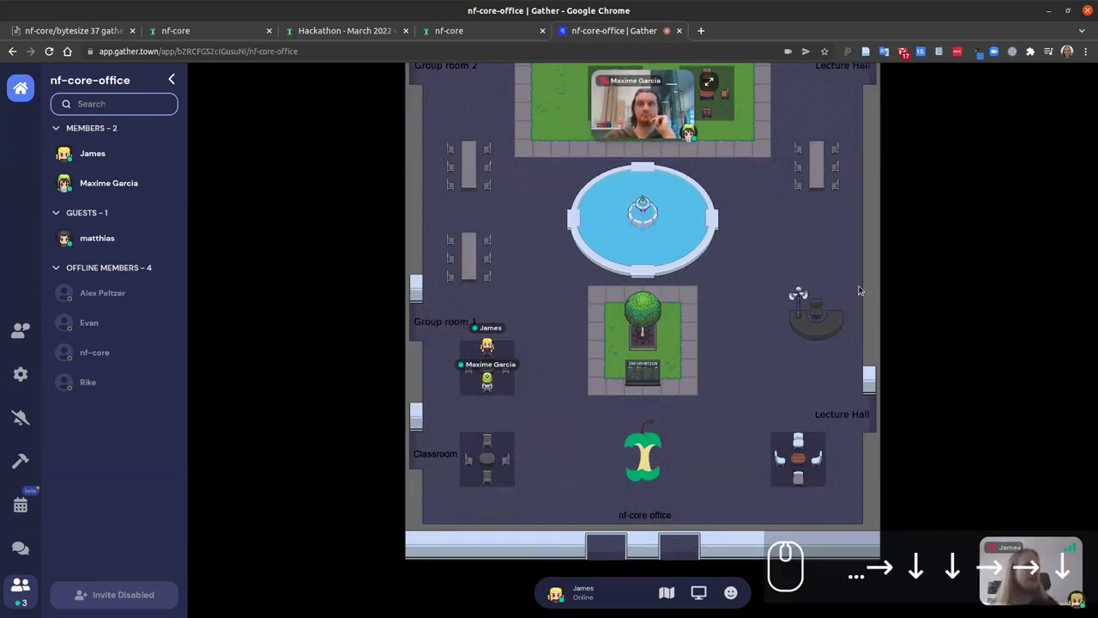